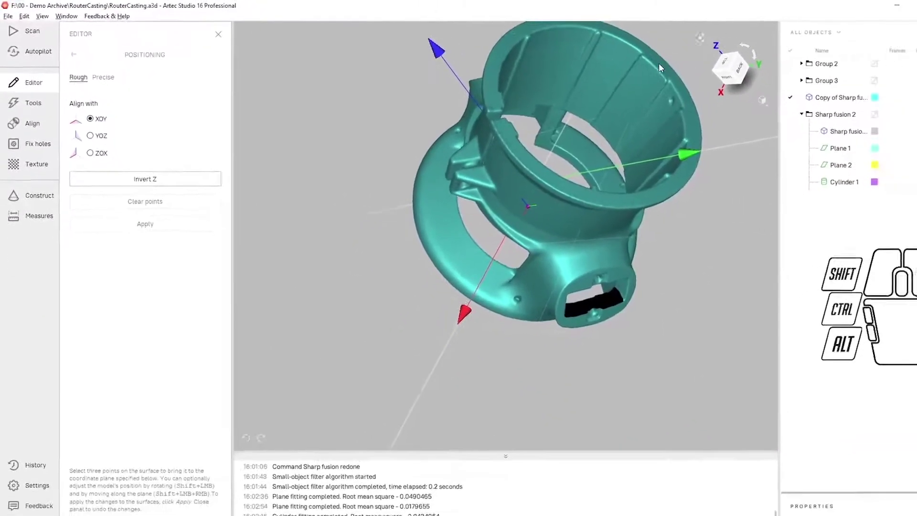
- Mark three points on the casting's rim to define its XOY levelling plane
click(636, 64)
click(471, 84)
click(612, 194)
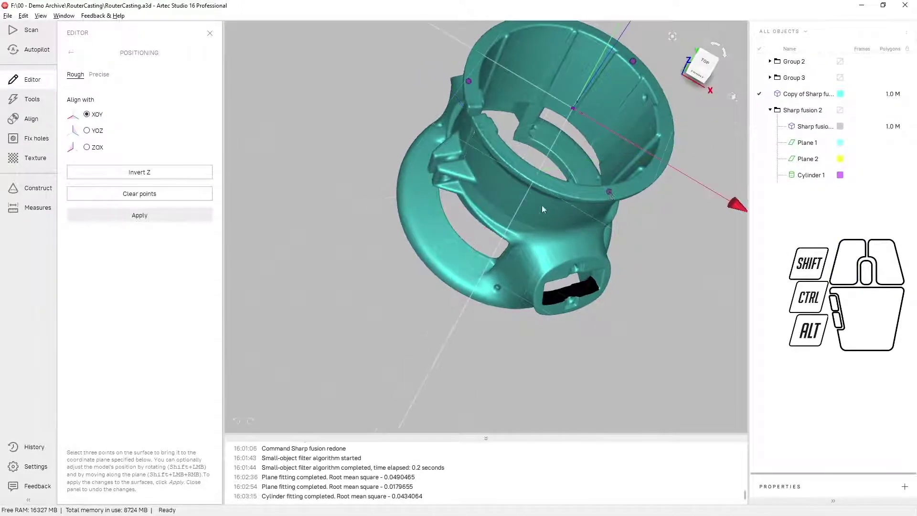
middle_click(517, 247)
scroll(down, 3)
middle_click(516, 248)
drag(594, 229, 482, 149)
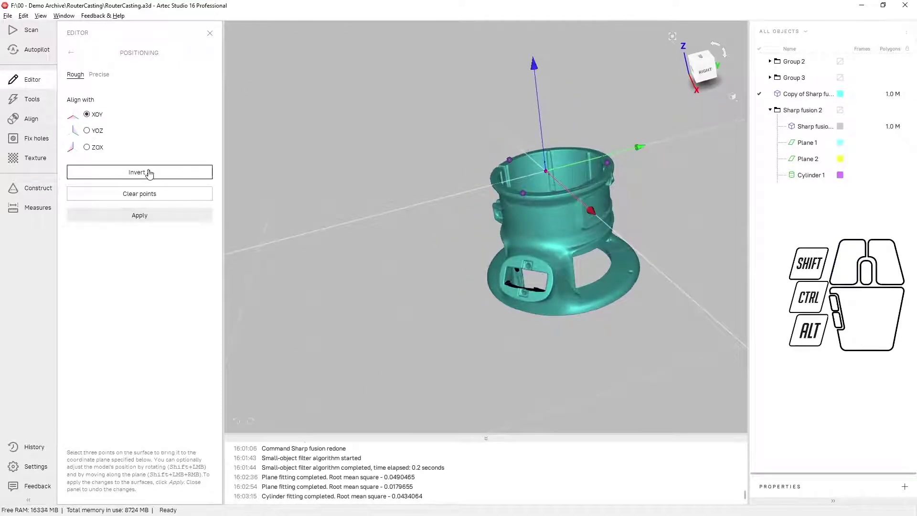
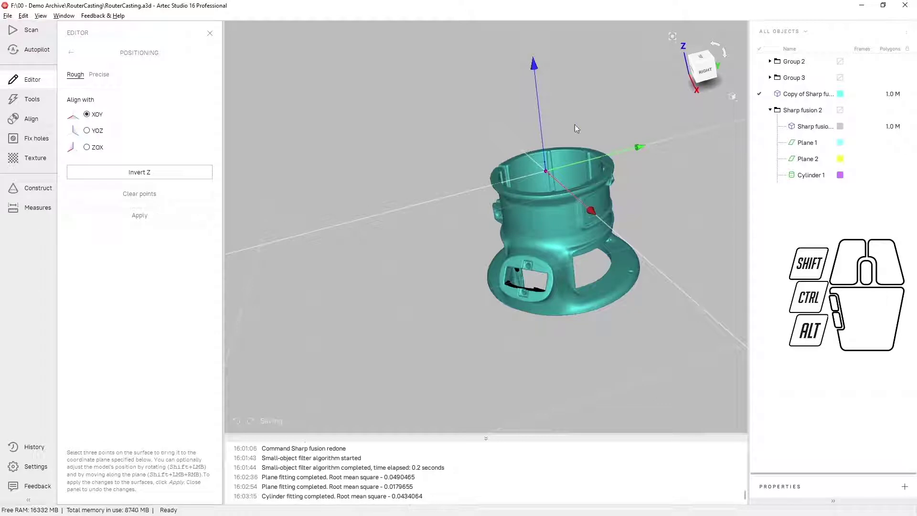
- Show Group 2 and inspect the upright casting in the view
click(762, 67)
scroll(down, 3)
middle_click(592, 203)
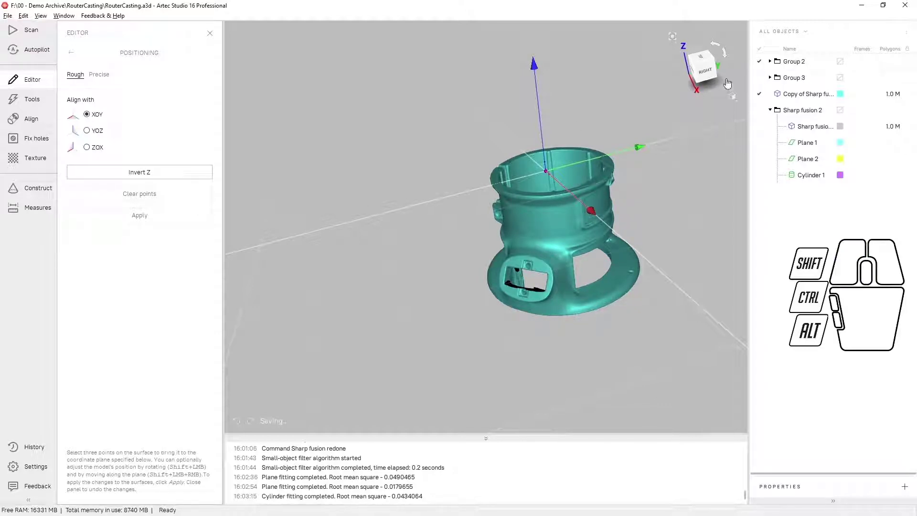
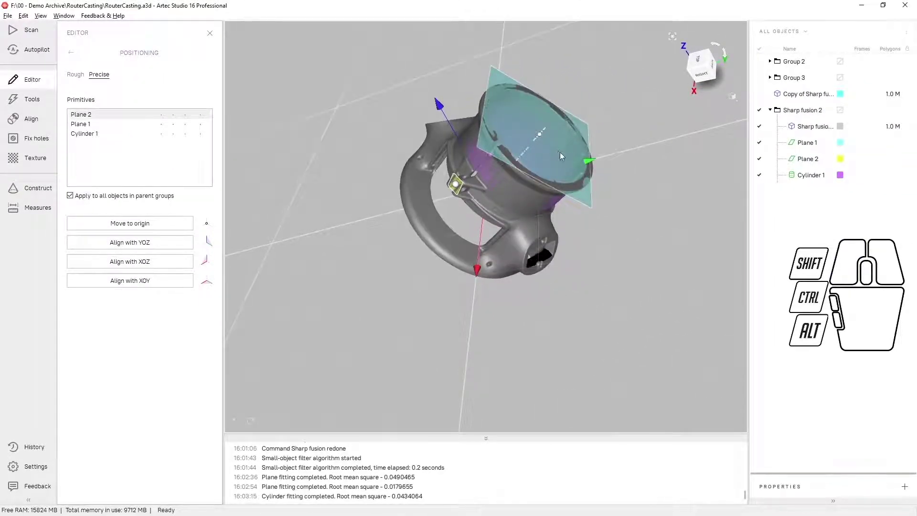
- Zoom in on the Sharp fusion 2 mesh with Plane 1, Plane 2 and Cylinder 1 shown
scroll(down, 3)
scroll(up, 3)
scroll(down, 3)
scroll(up, 3)
scroll(down, 3)
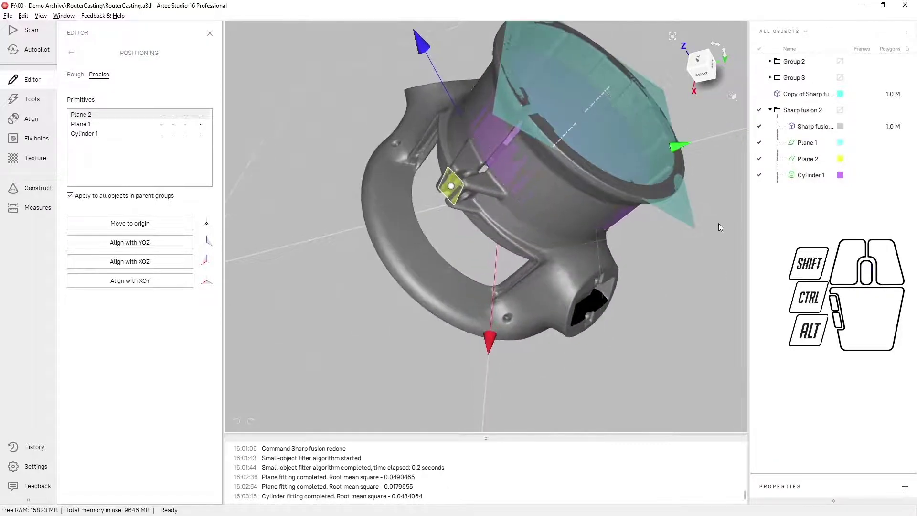
- Move the origin to Cylinder 1's centre, then onto Plane 1 along the cylinder axis
click(111, 131)
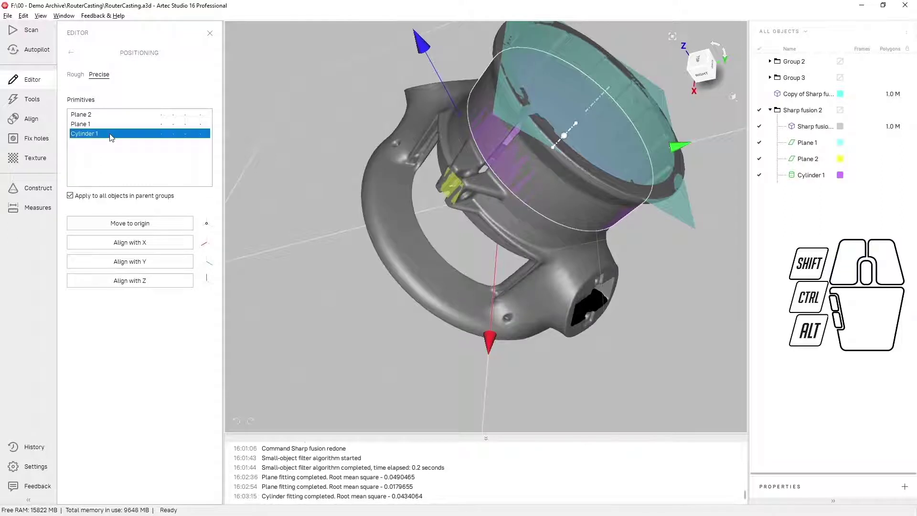
click(148, 228)
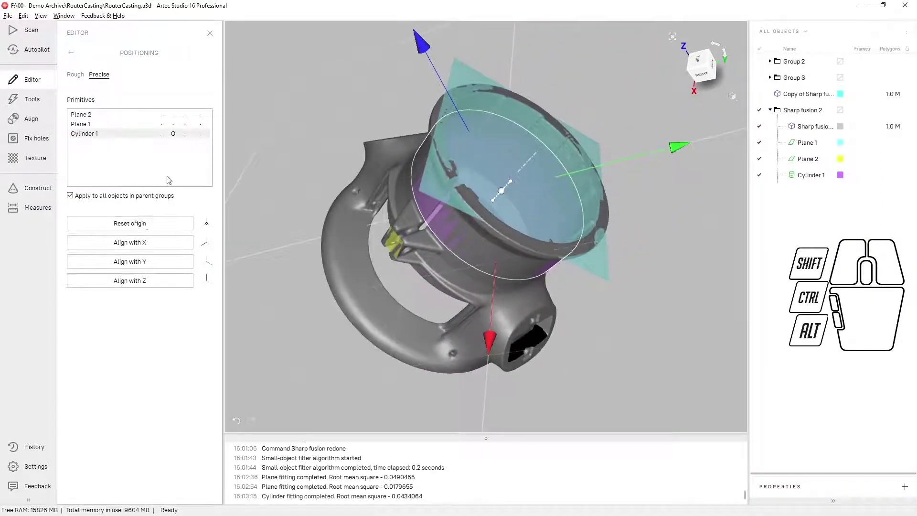
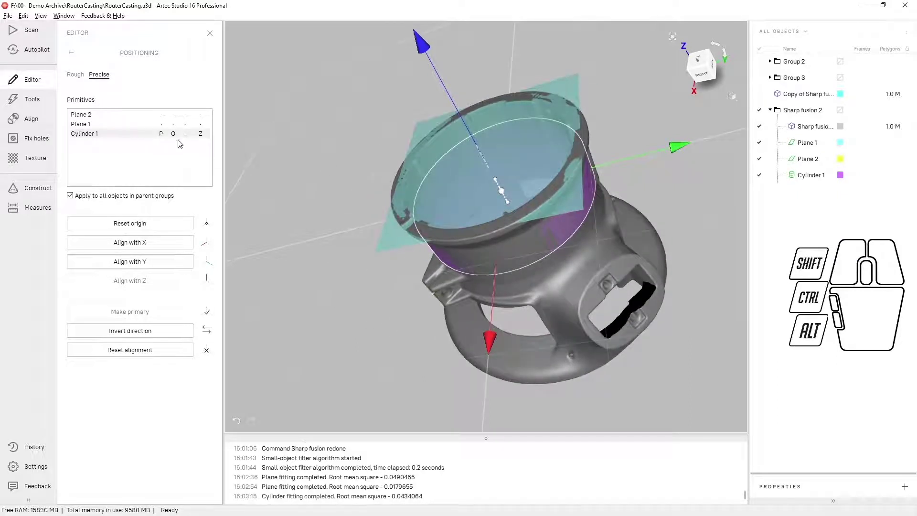
click(123, 127)
click(174, 231)
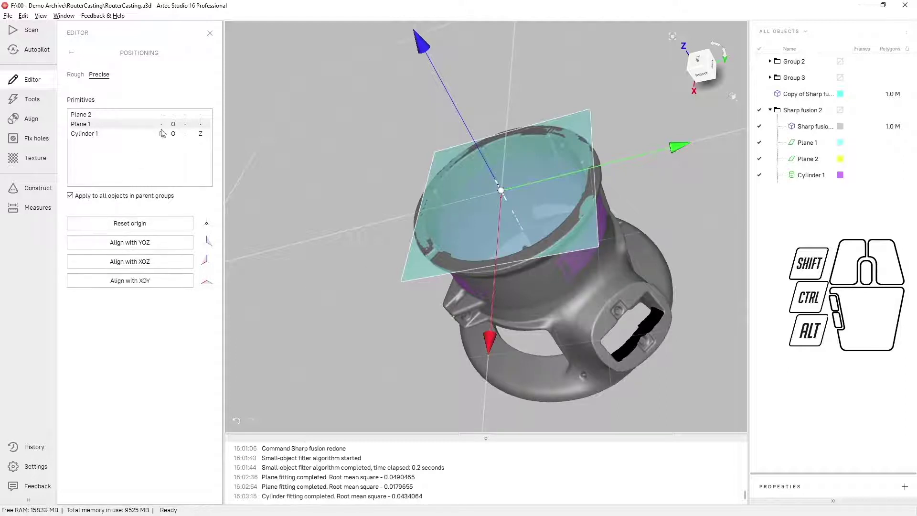
- Choose Plane 2 as the reference primitive for the XOZ alignment
click(135, 115)
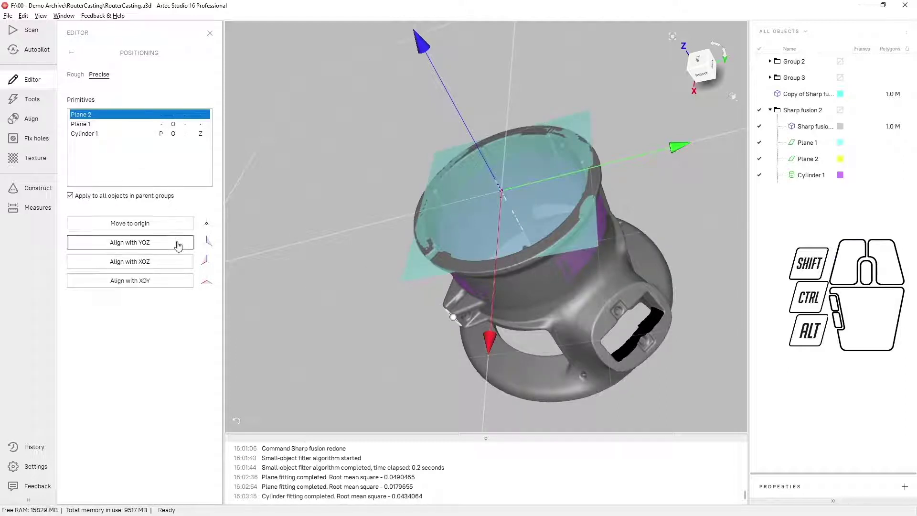
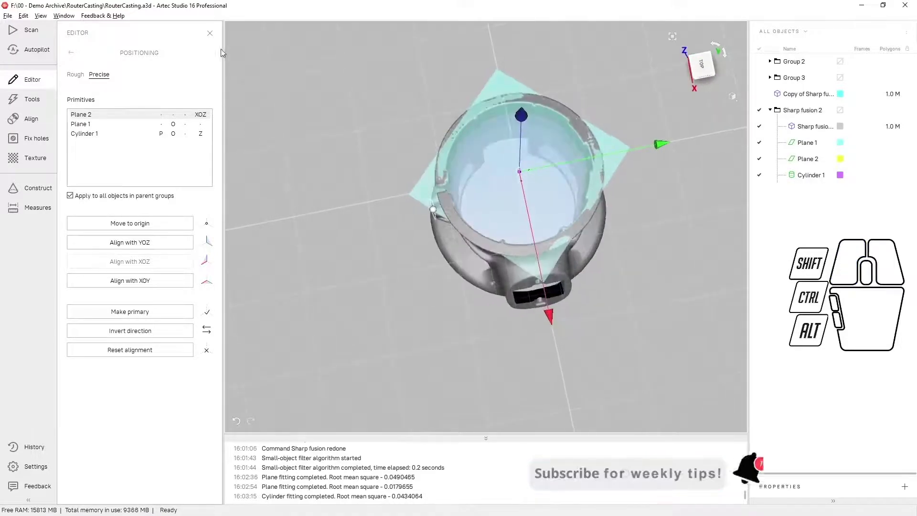
- Leave the Positioning editor, hide Cylinder 1 and both planes, and open the Sharp fusion mesh actions
click(215, 35)
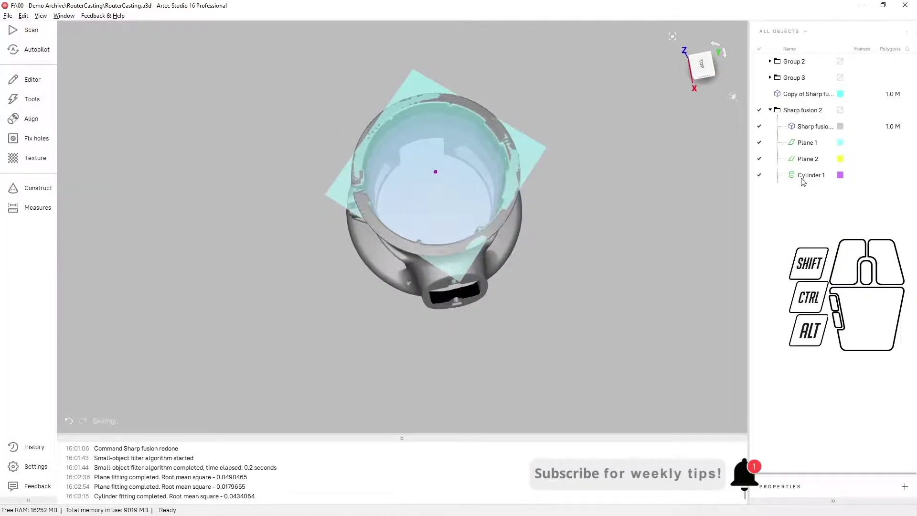
click(706, 175)
drag(764, 148, 766, 187)
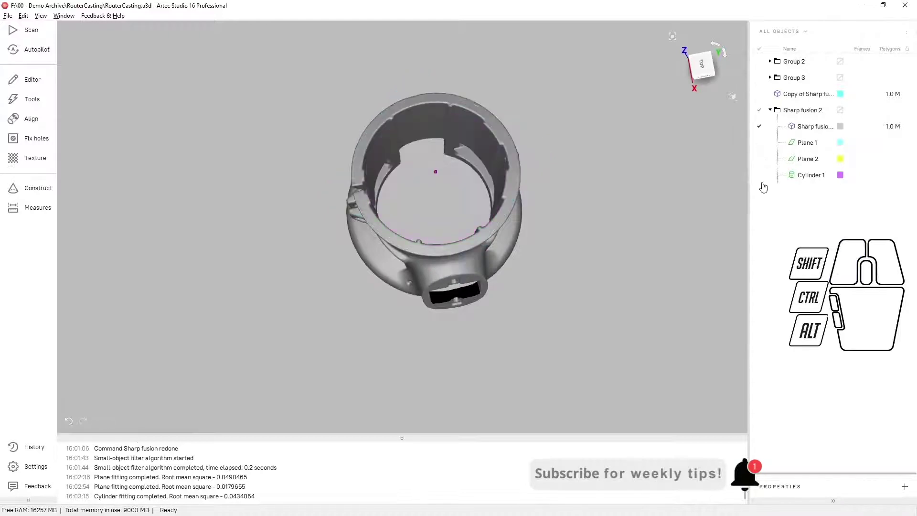
right_click(793, 128)
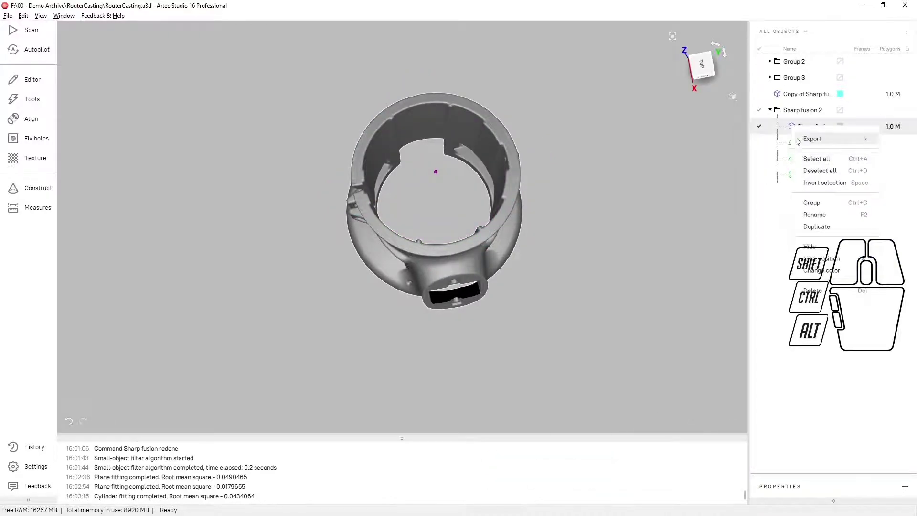